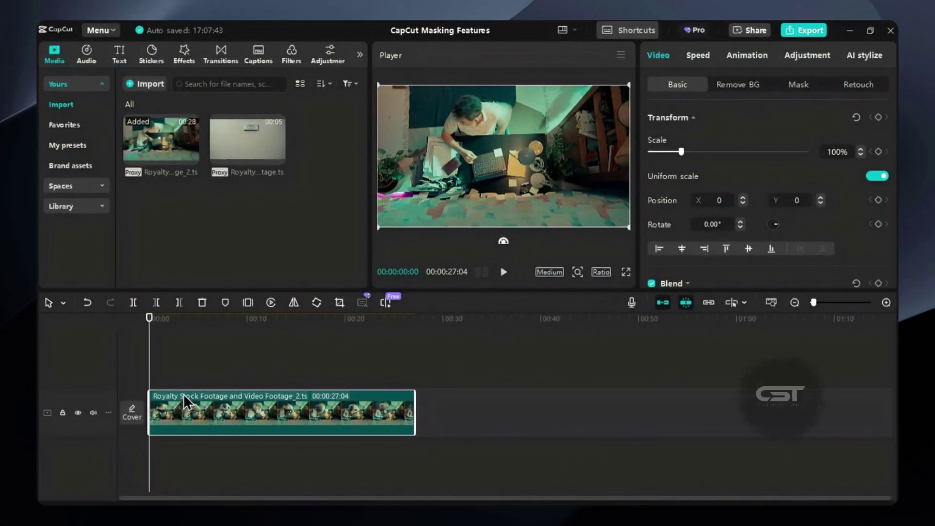
Reveal the Mask options for the selected teal clip in the Video panel.
{"action": "left_click_drag", "start_coordinate": [799, 96], "coordinate": [798, 96]}
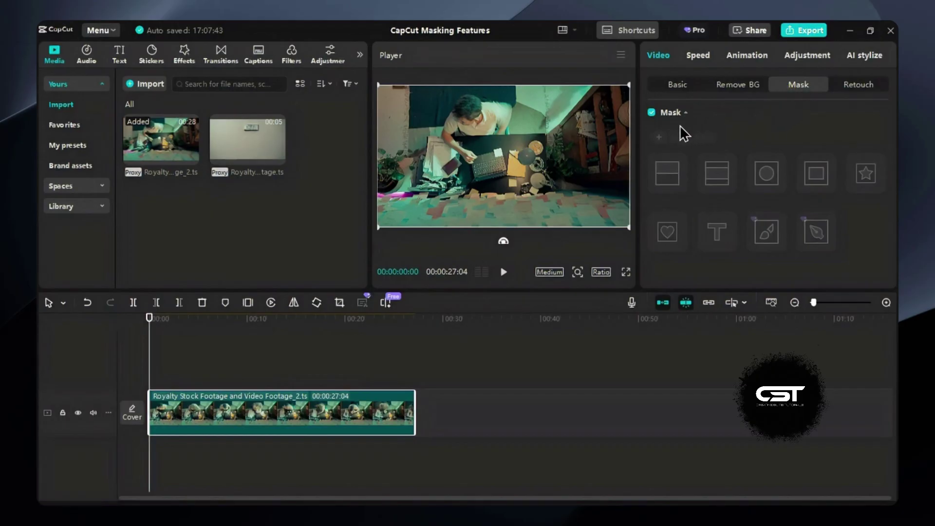
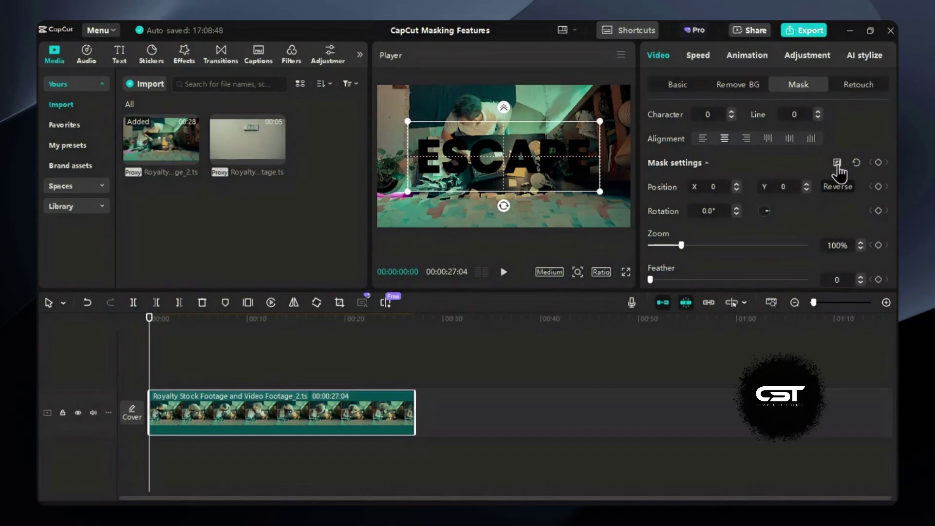
Invert the ESCAPE mask, set a starting Zoom keyframe and move about one second later.
{"action": "left_click", "coordinate": [843, 170]}
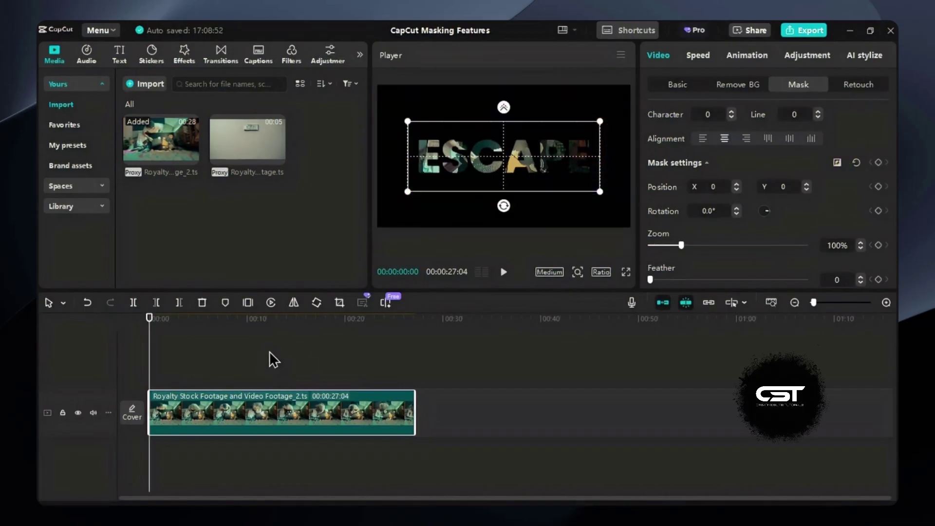
{"action": "left_click", "coordinate": [607, 127]}
{"action": "left_click", "coordinate": [885, 168]}
{"action": "key", "text": "space"}
{"action": "key", "text": "space"}
Raise mask Zoom to about 201% there, then add the banknote clip to the timeline.
{"action": "left_click", "coordinate": [714, 251]}
{"action": "key", "text": "space"}
{"action": "key", "text": "space"}
{"action": "left_click", "coordinate": [609, 198]}
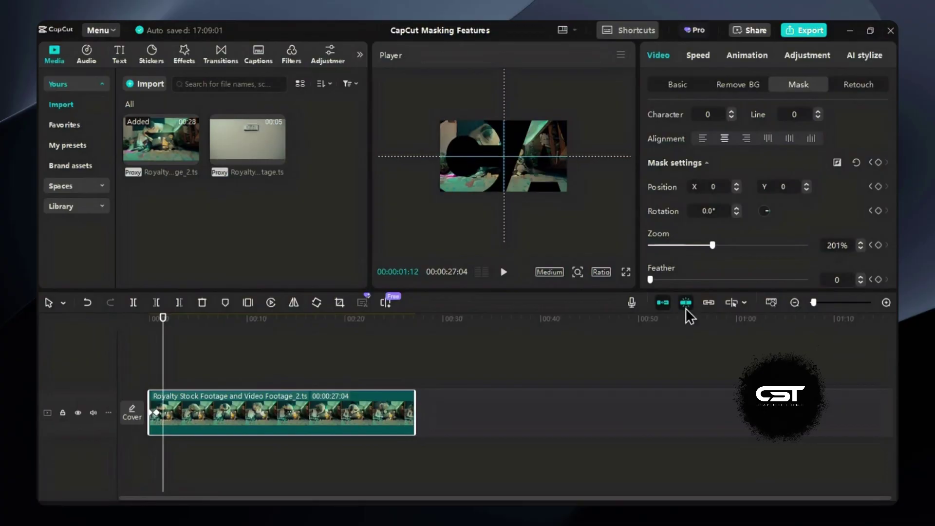
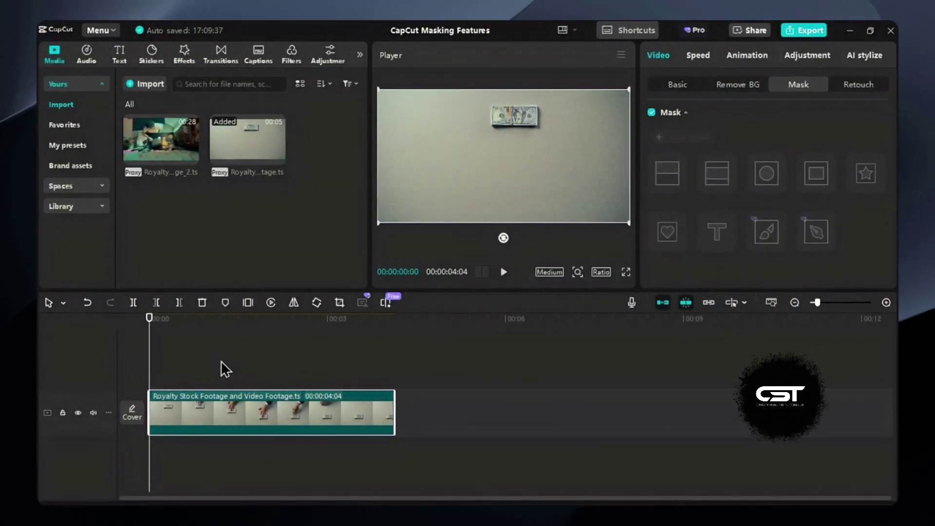
At the hand-holding-banknotes moment, enable masking on the clip and choose the Brush mask.
{"action": "left_click", "coordinate": [214, 332]}
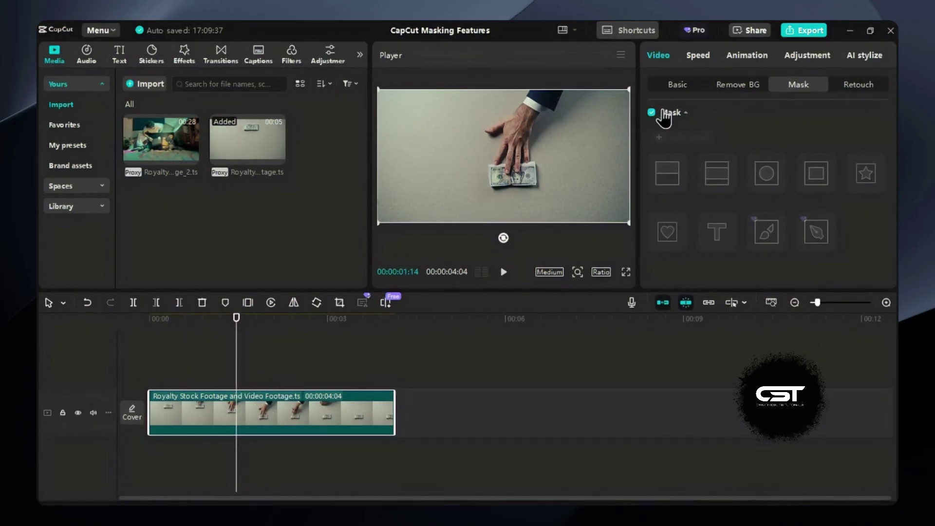
{"action": "left_click_drag", "start_coordinate": [672, 140], "coordinate": [780, 244]}
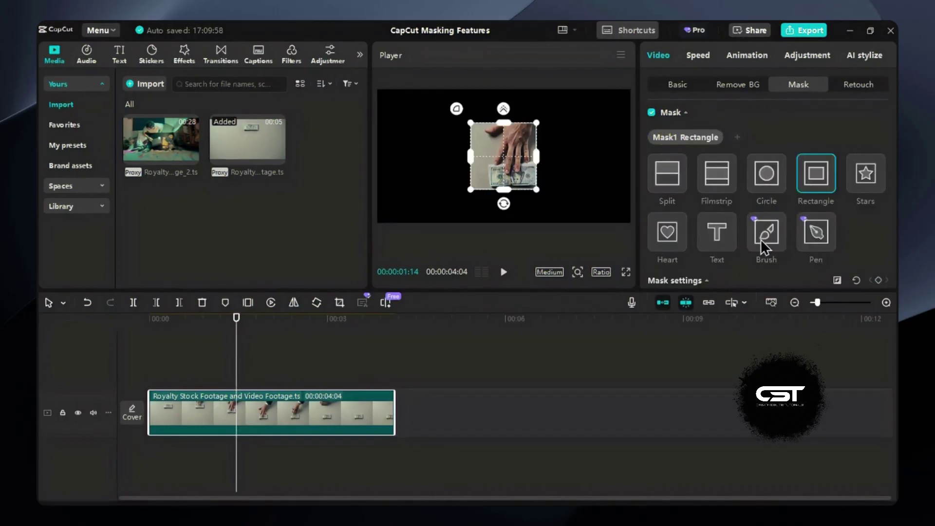
{"action": "left_click", "coordinate": [770, 245]}
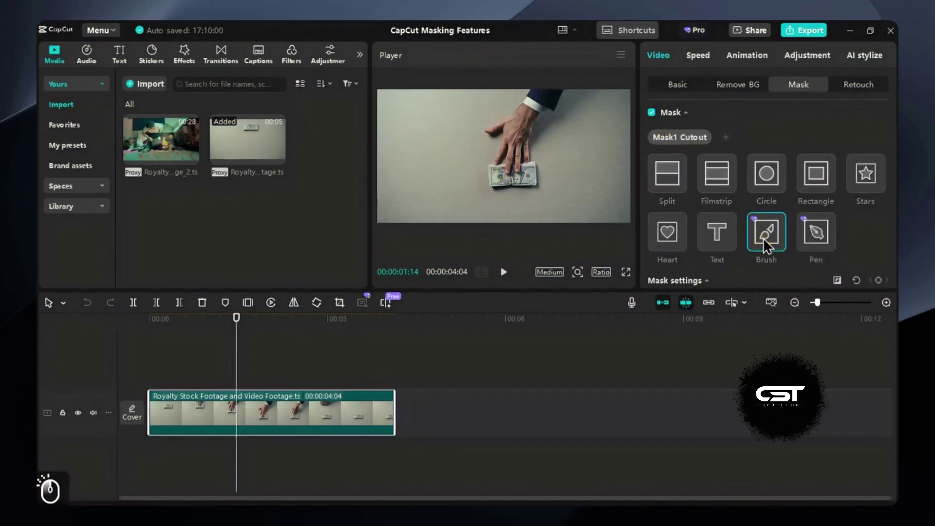
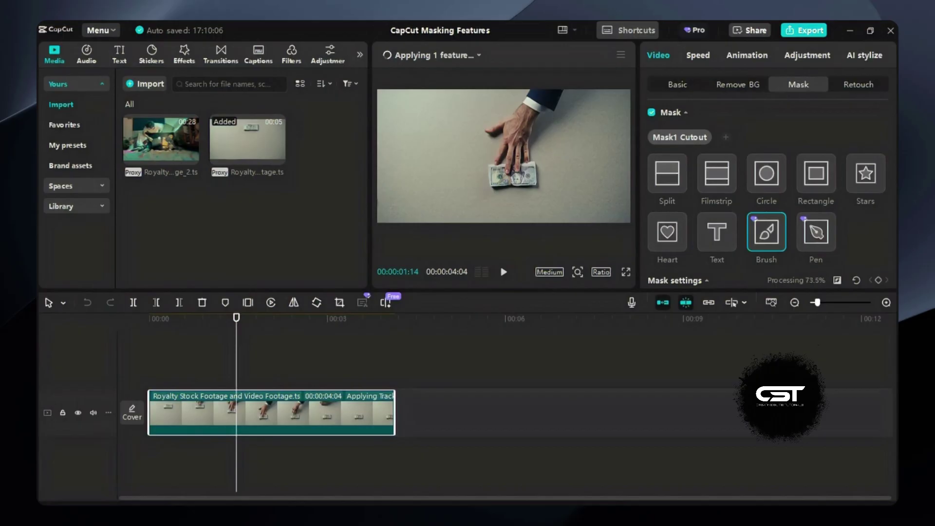
Let Tracking custom mask finish, close the status list, deselect the clip and play the result.
{"action": "left_click", "coordinate": [479, 67]}
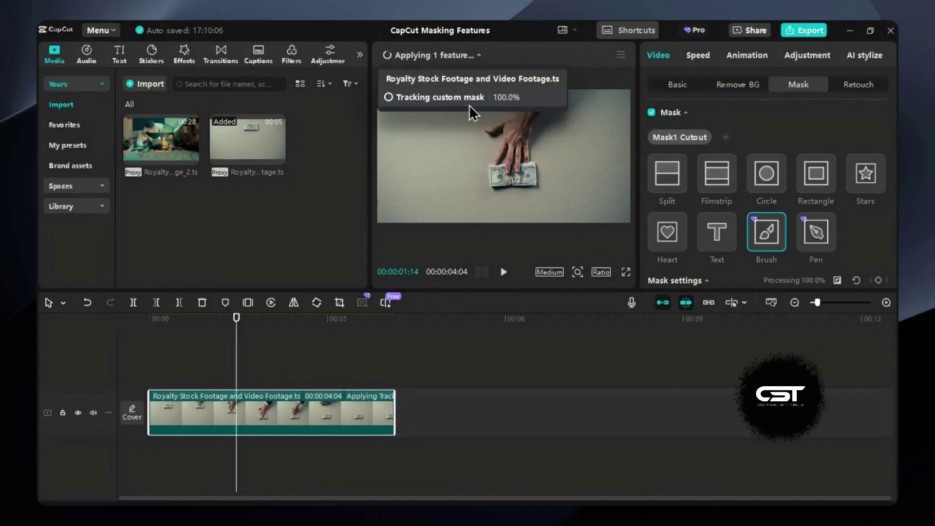
{"action": "left_click", "coordinate": [206, 326]}
{"action": "left_click", "coordinate": [174, 326]}
{"action": "key", "text": "space"}
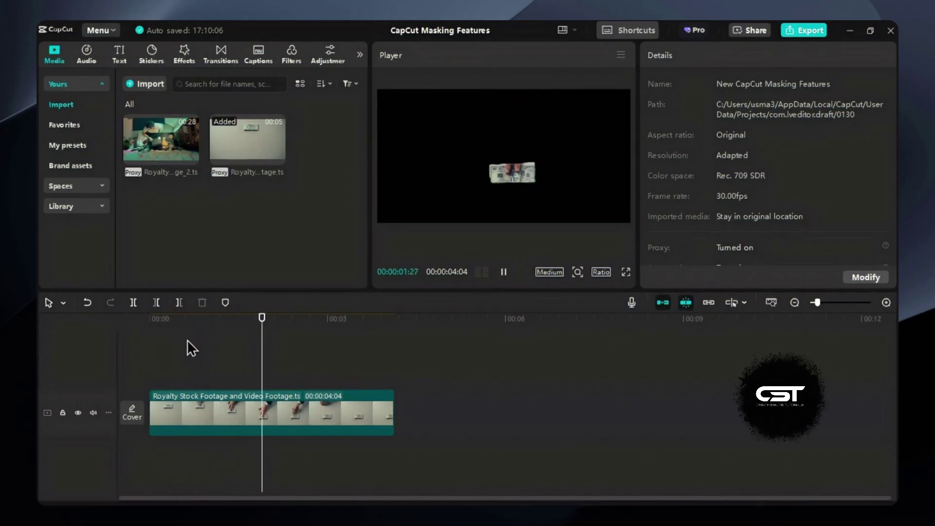